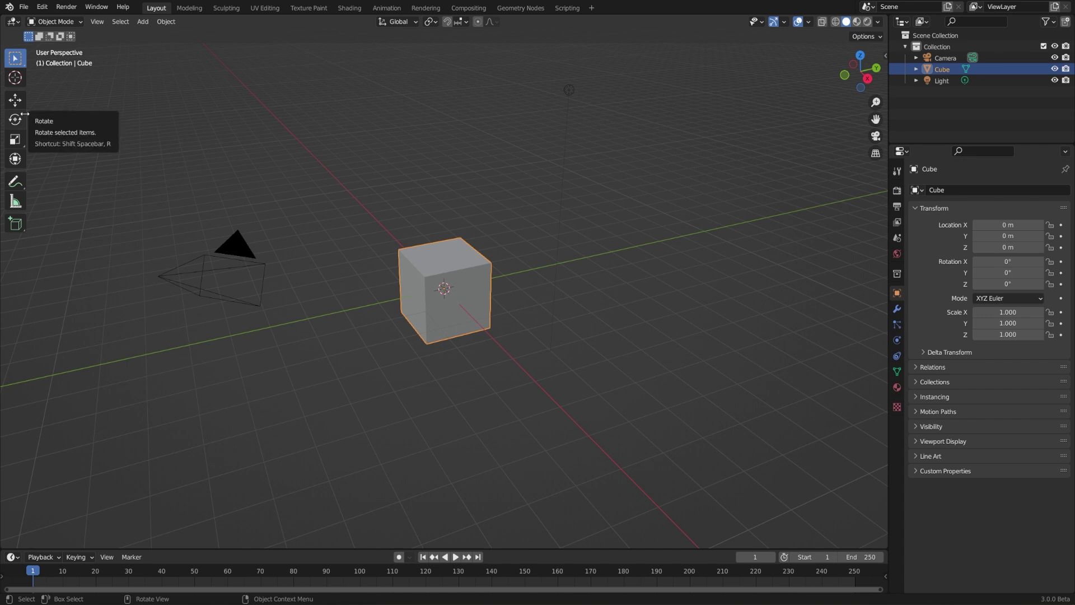
Select a tool in the viewport toolbar before hiding the tool panel
click(28, 116)
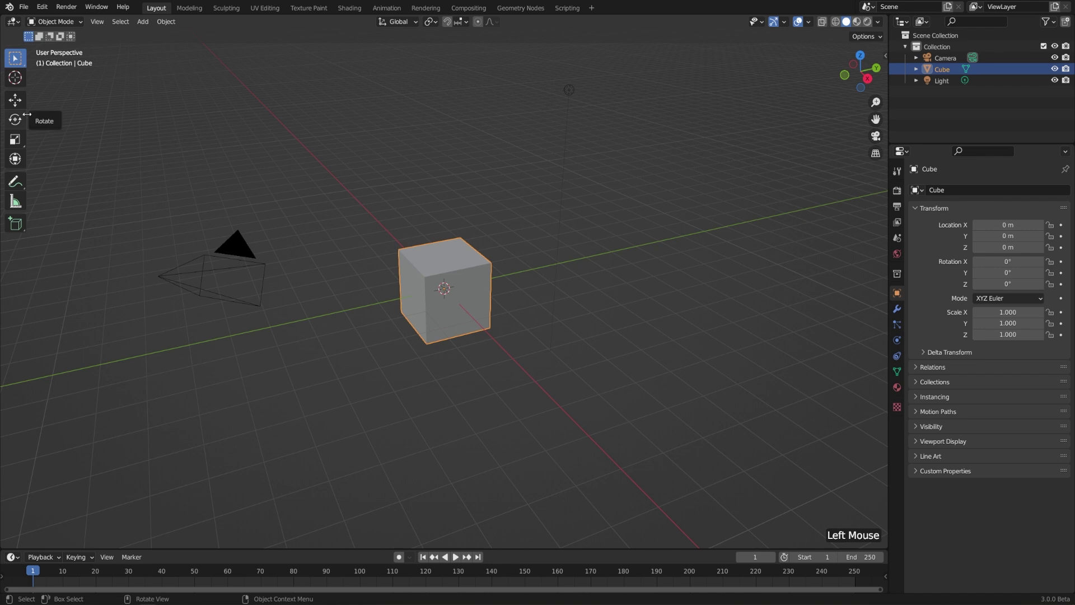
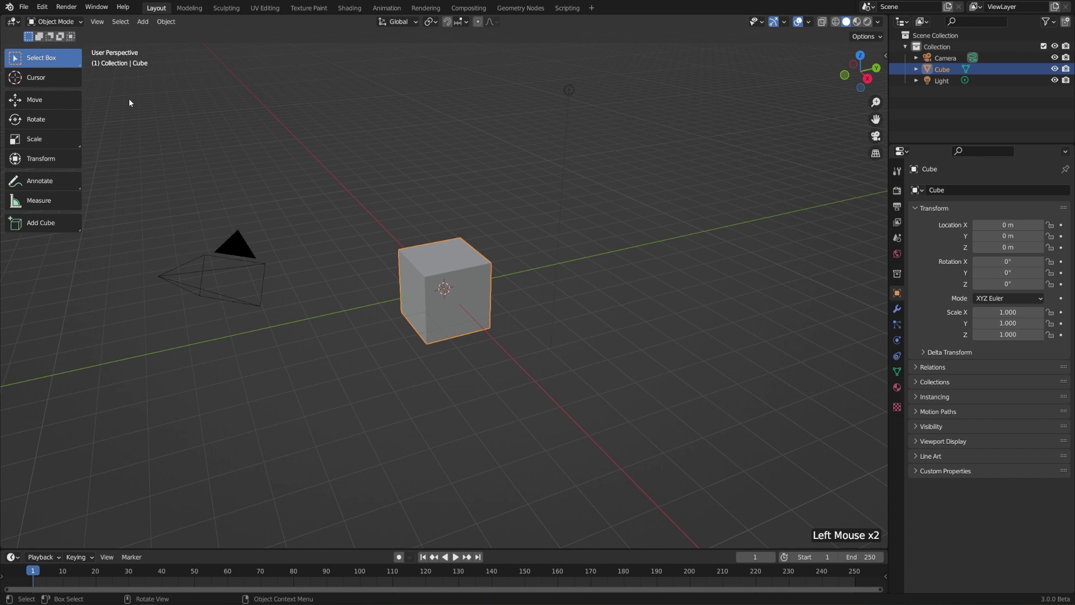
Toggle the toolbar off and back on with T, then reach the View menu for the sidebar
key(t)
key(t)
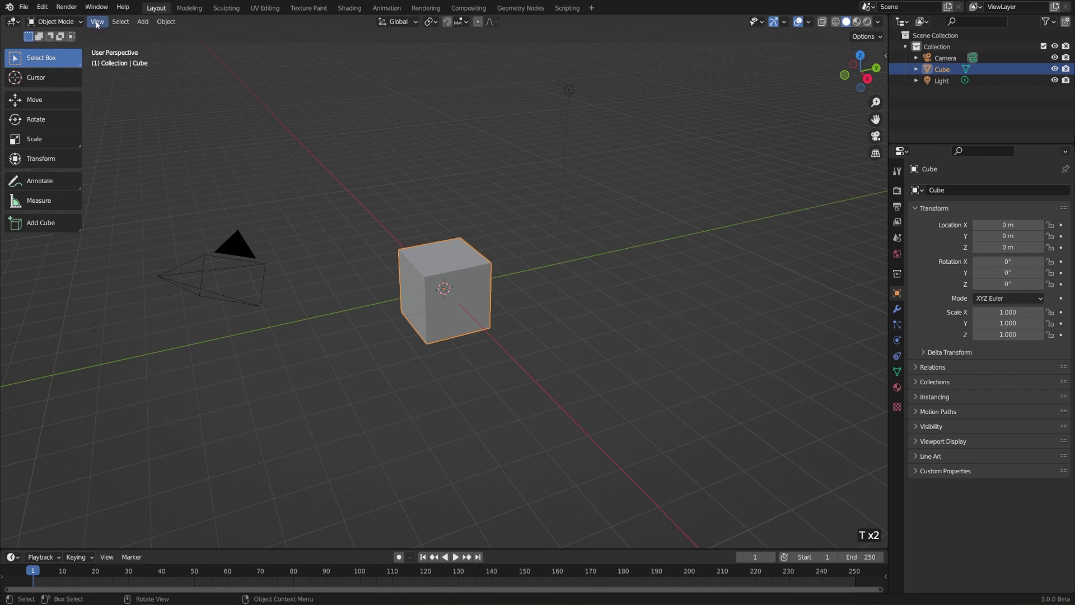
click(99, 24)
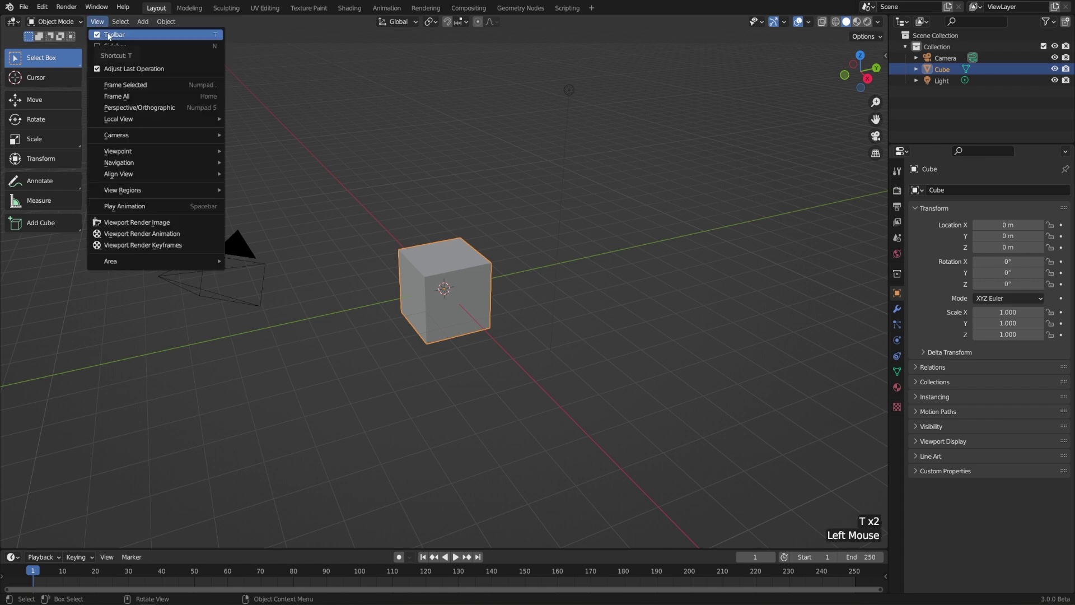
Show the cube's Modifier Properties and bring the viewport tool panel back
click(105, 28)
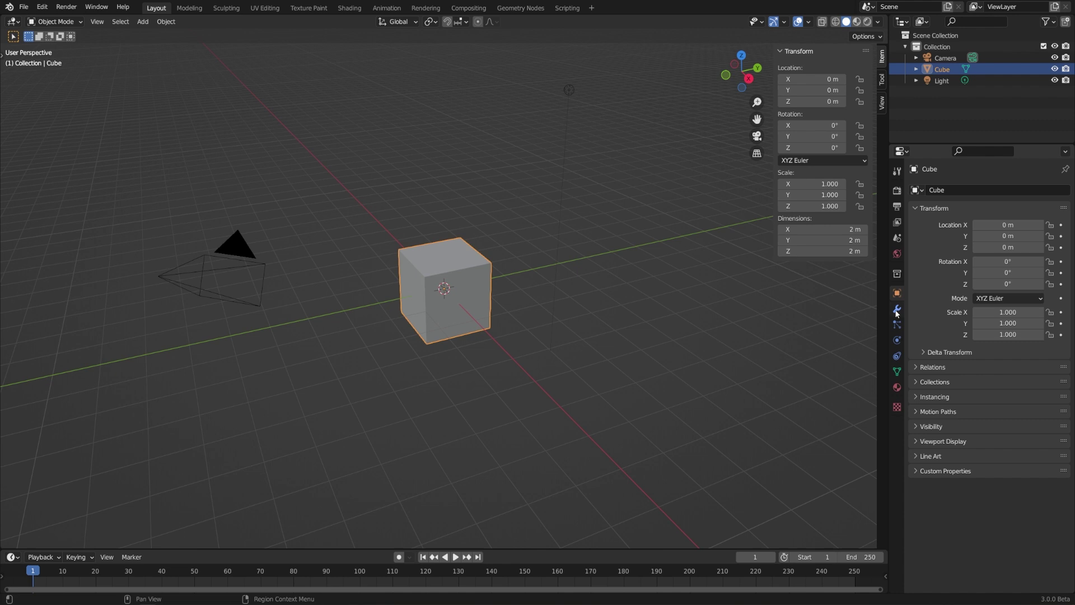
click(901, 313)
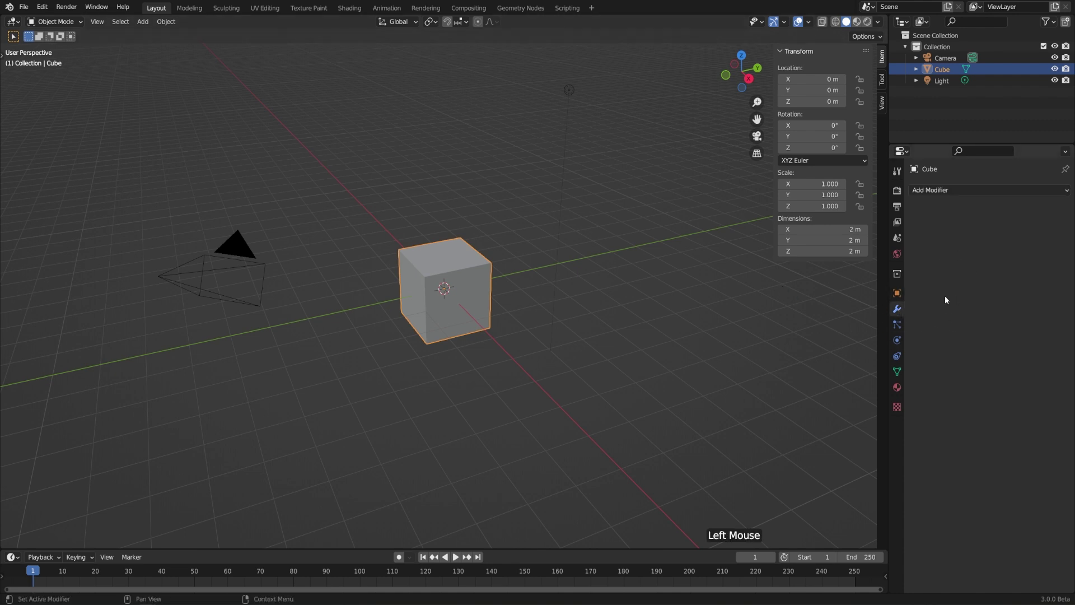
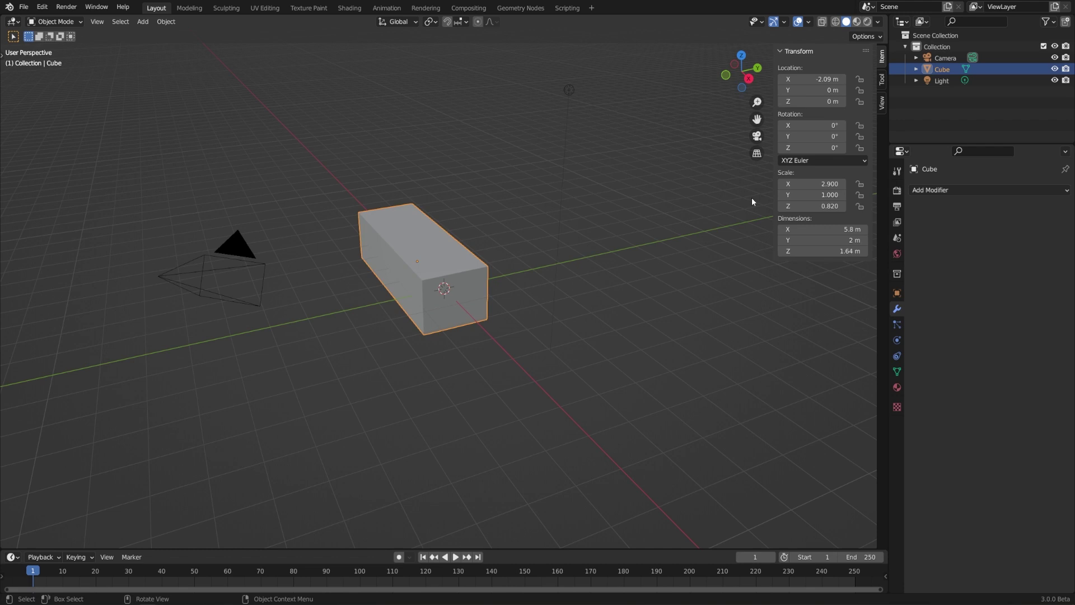
key(t)
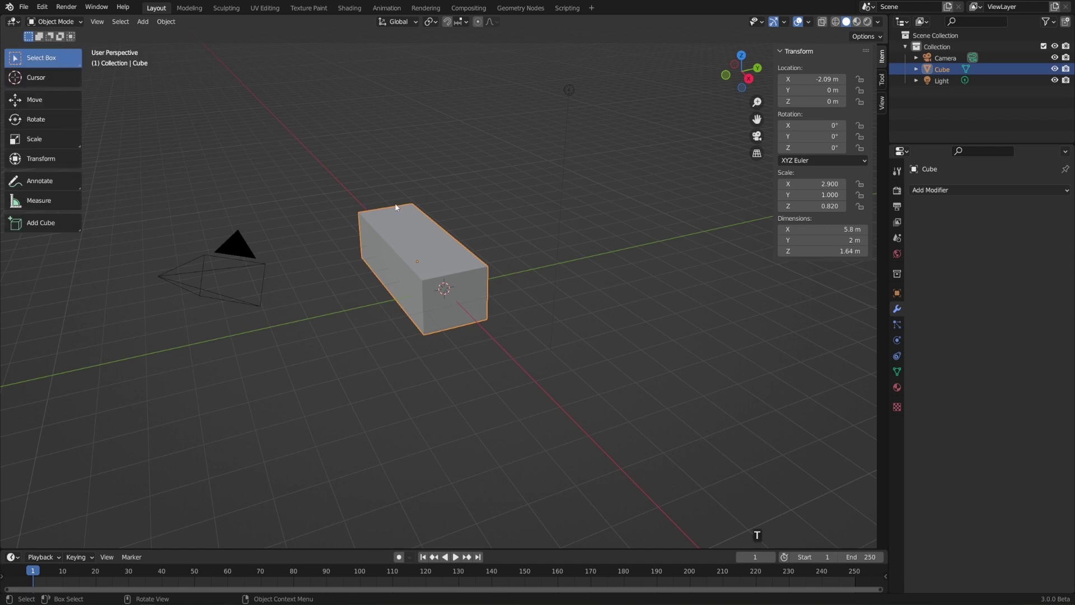
Enter Edit Mode, activate Inset Faces, show its Tool options in the sidebar and hide the Tool Settings bar
key(Tab)
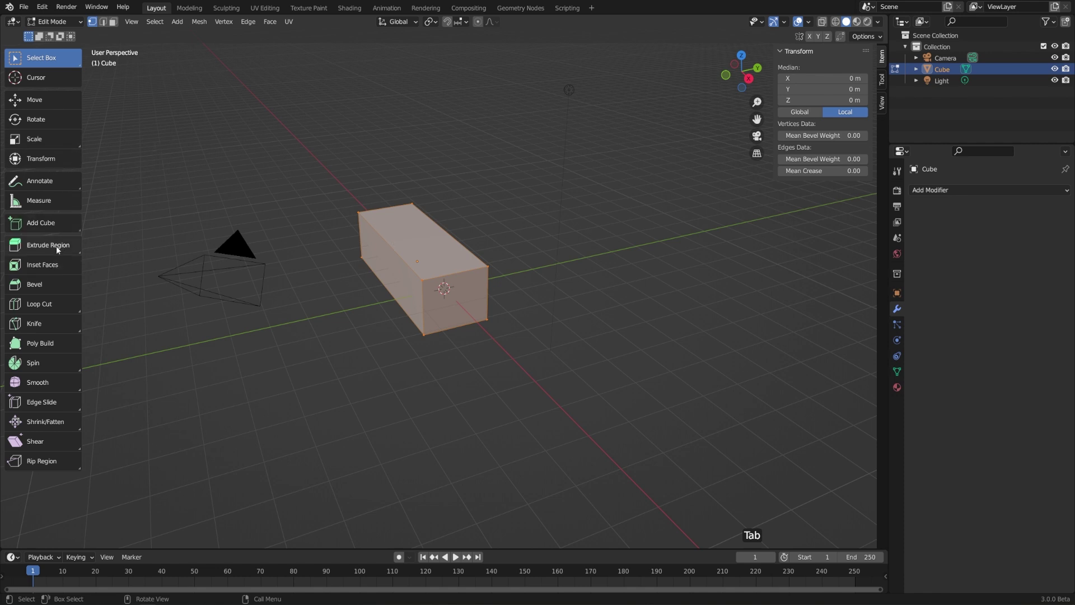
click(56, 263)
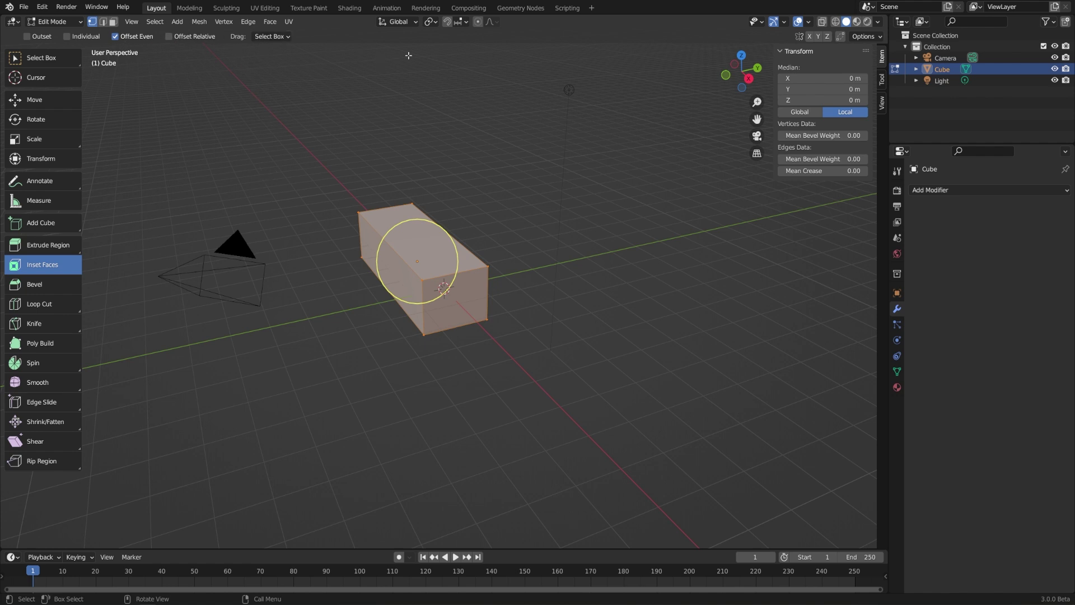
click(889, 83)
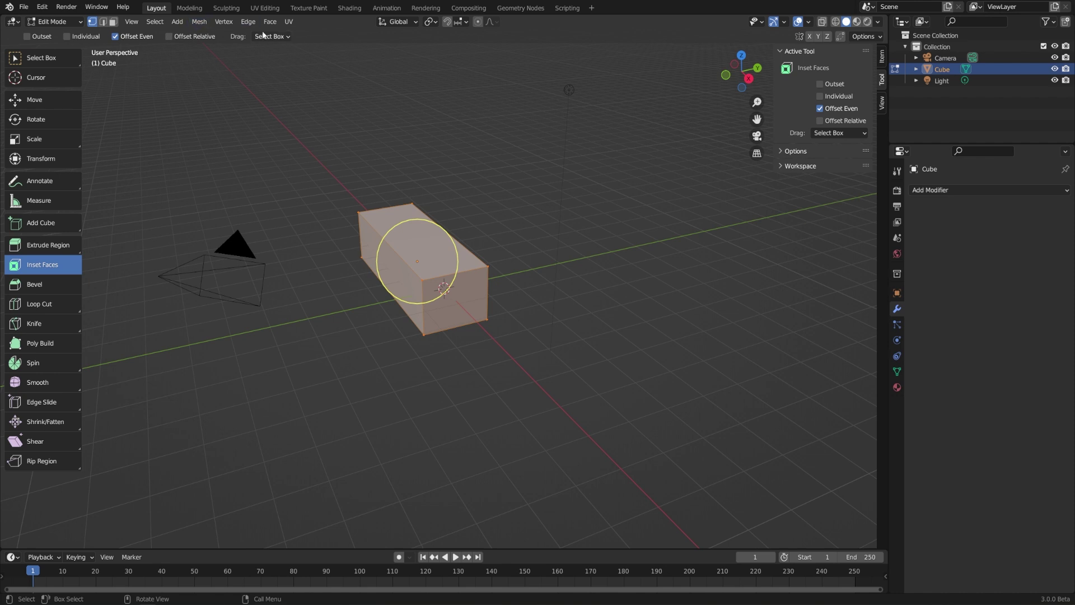
click(136, 22)
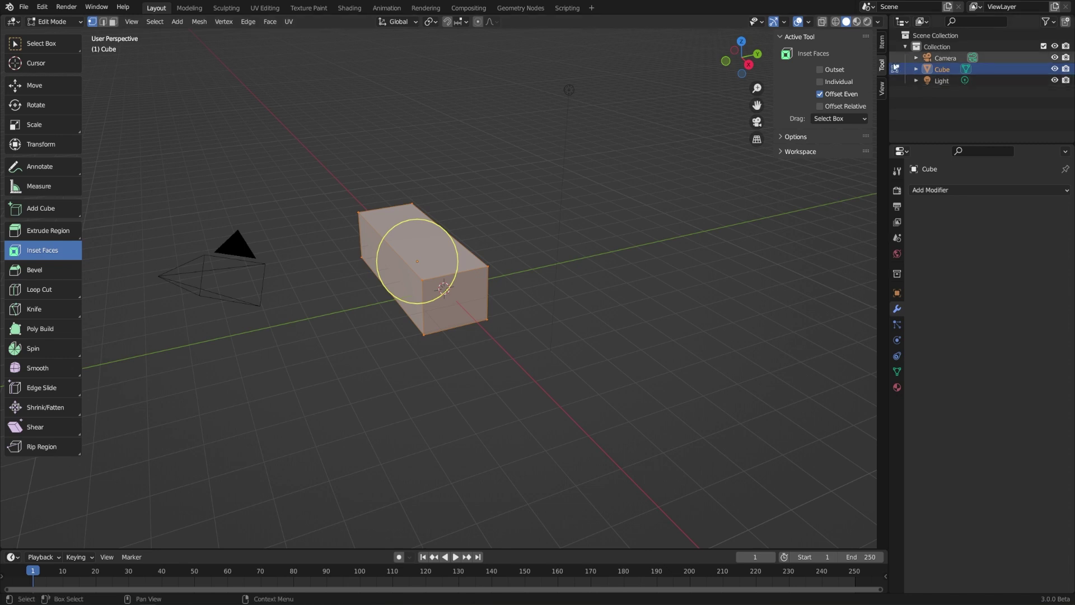
click(142, 24)
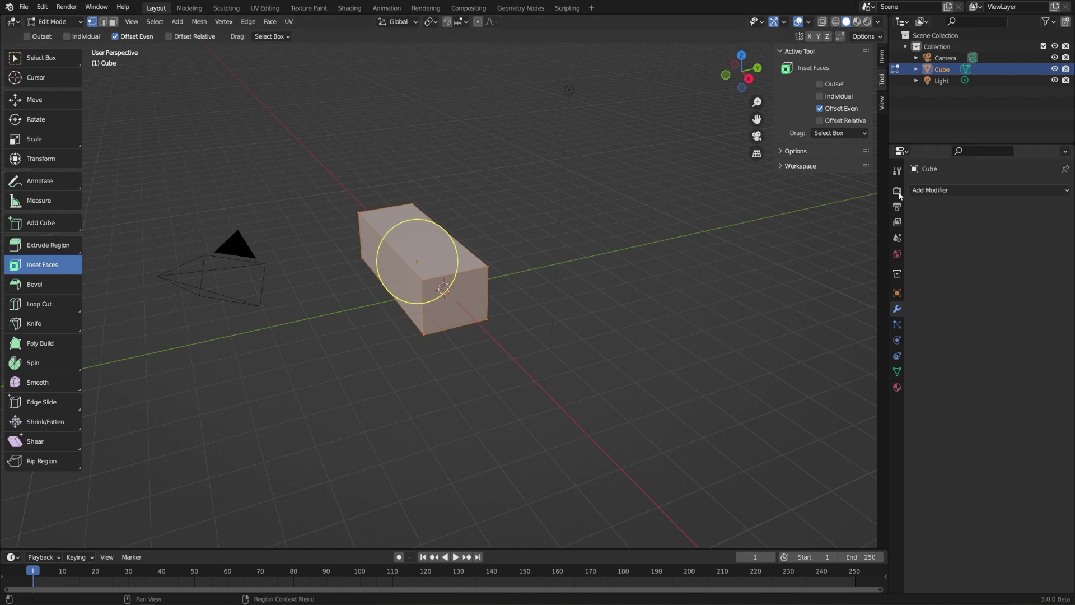
click(899, 176)
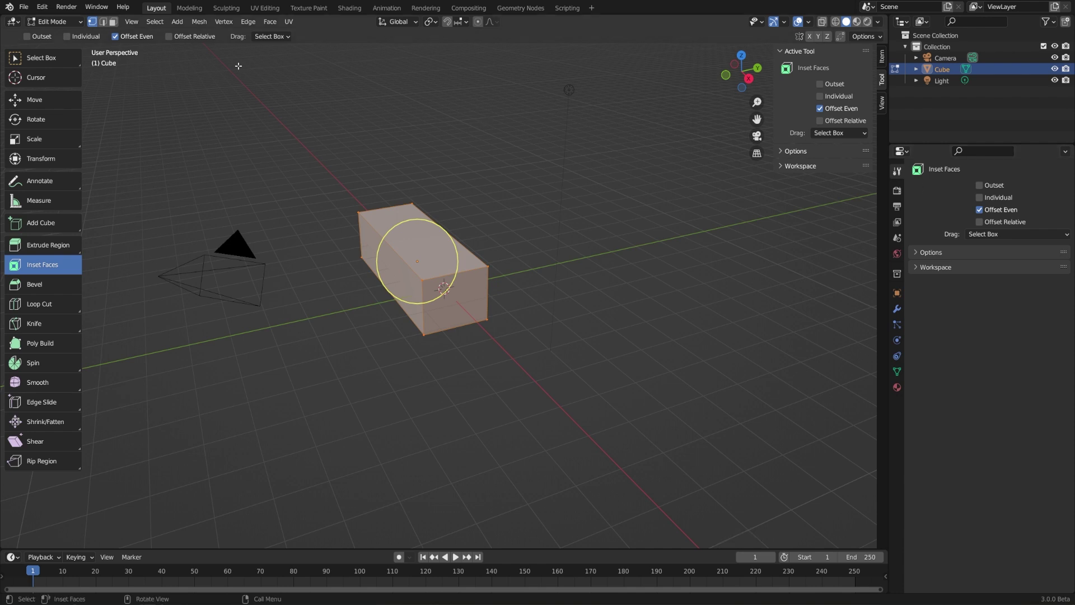
click(137, 27)
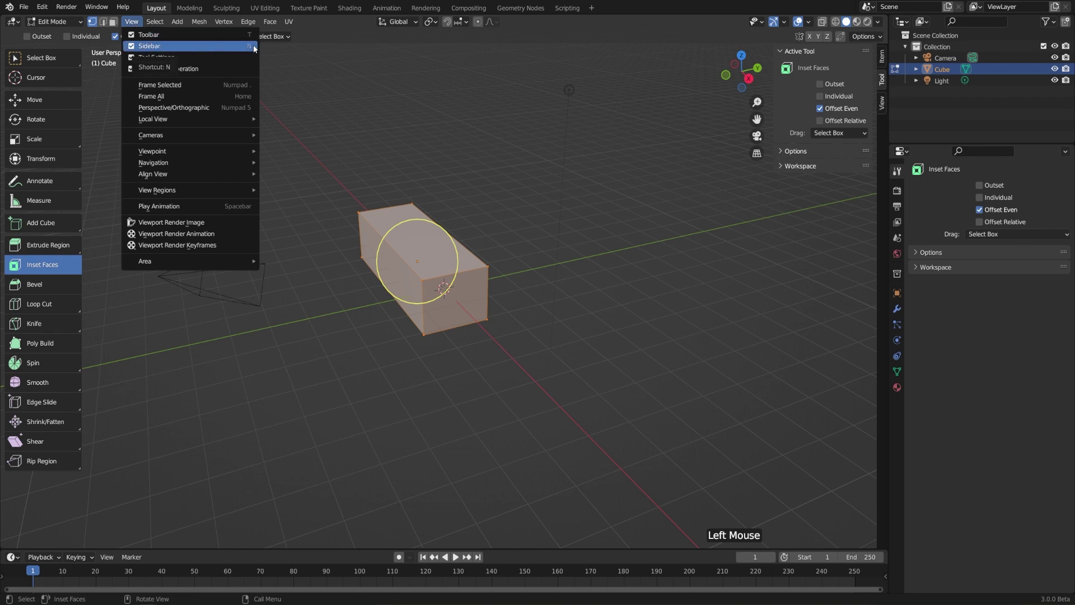
key(n)
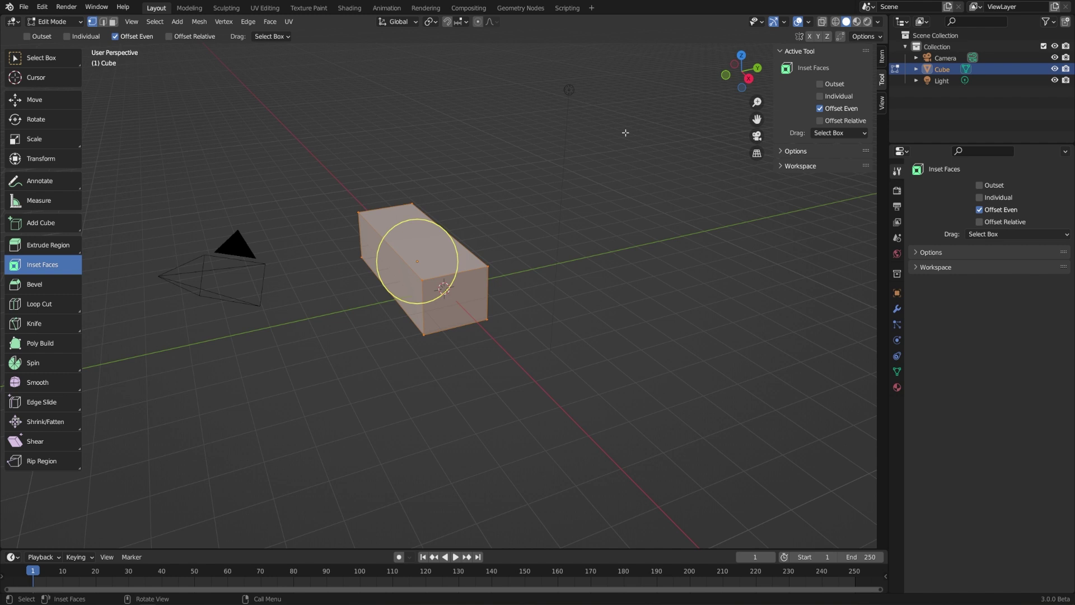
key(n)
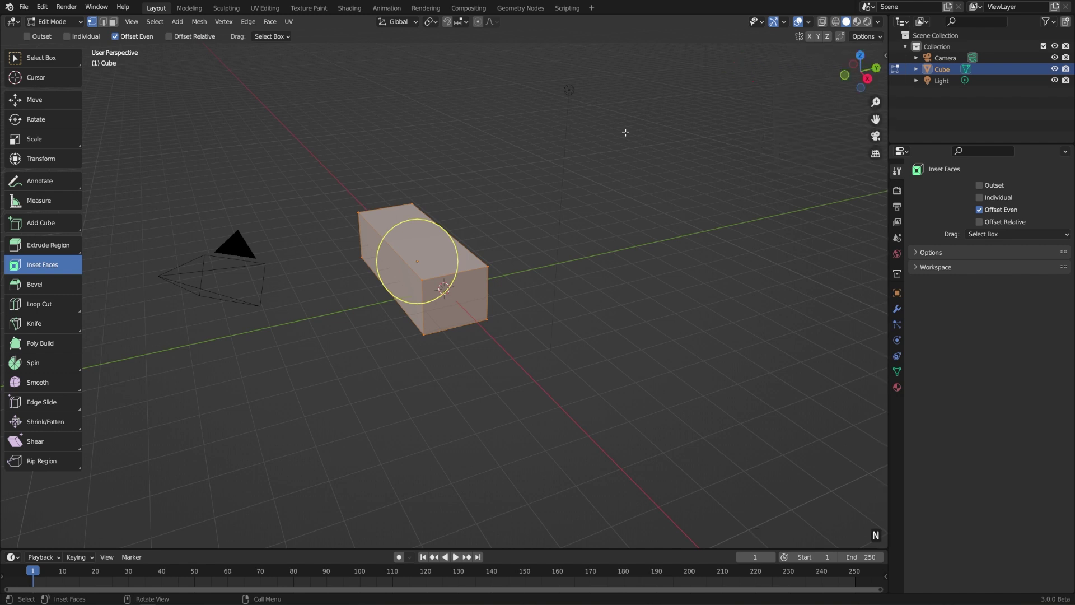
key(n)
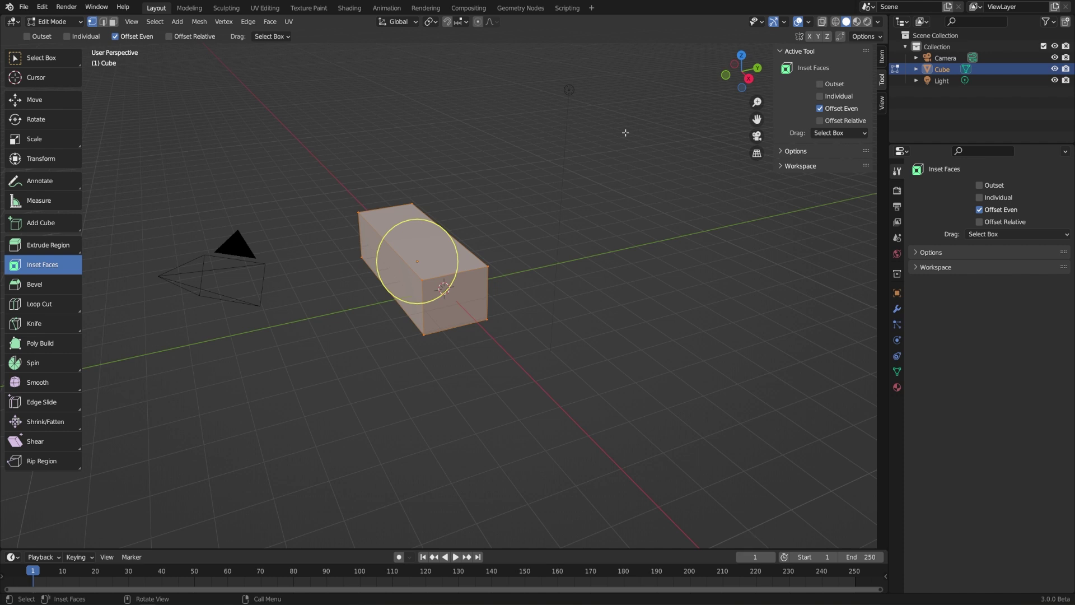
key(n)
key(n)
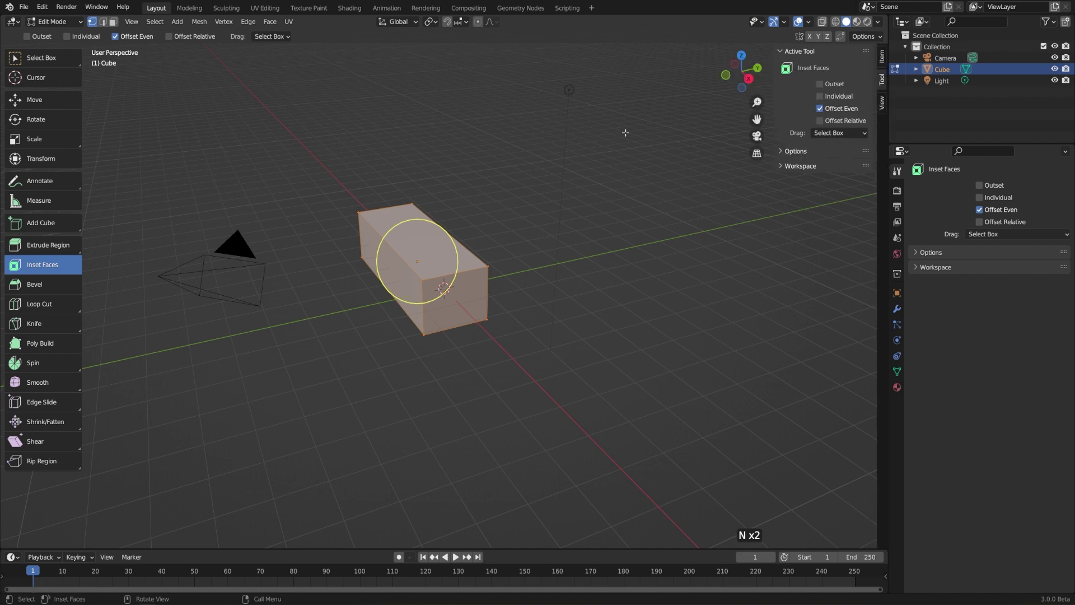
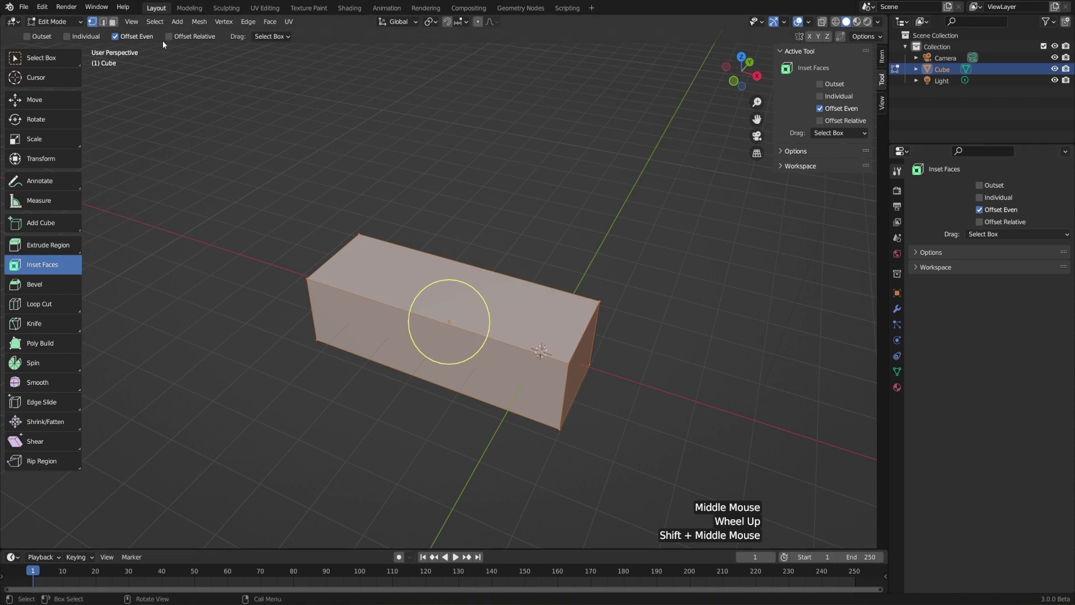
click(136, 25)
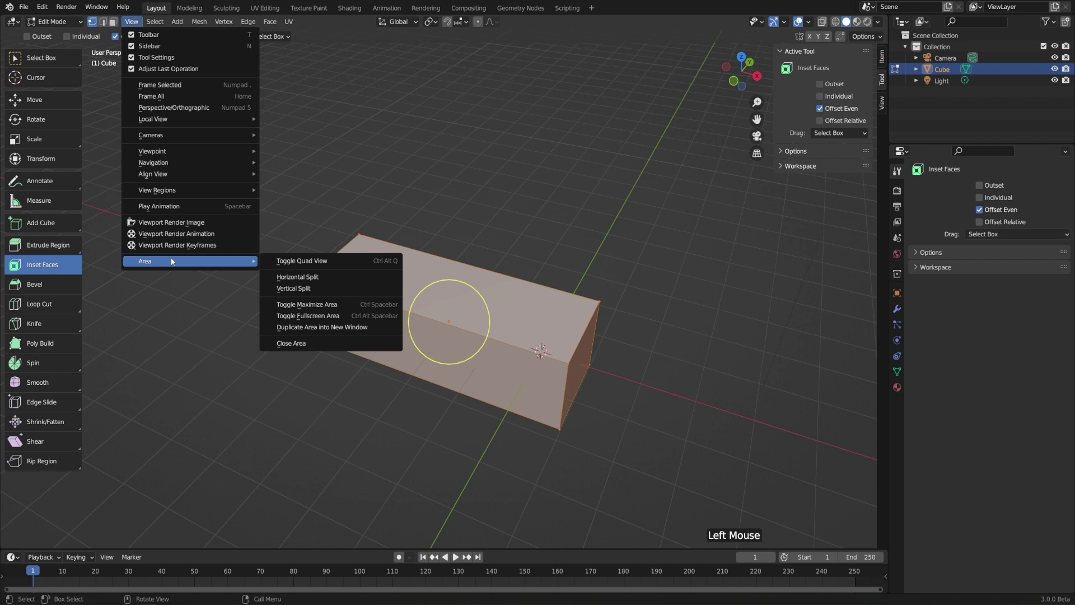
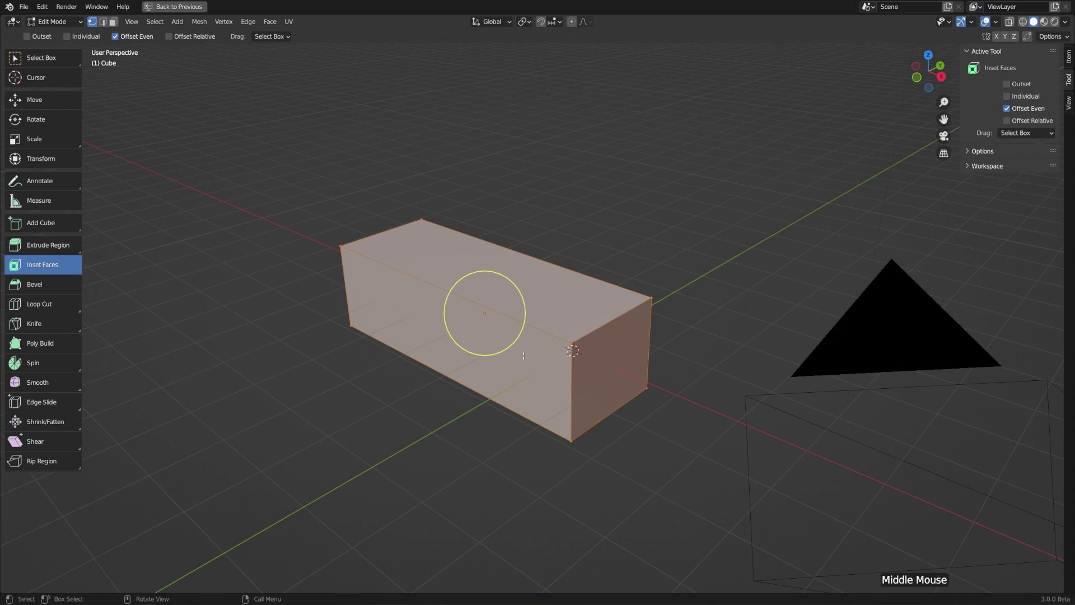
key(ctrl+space)
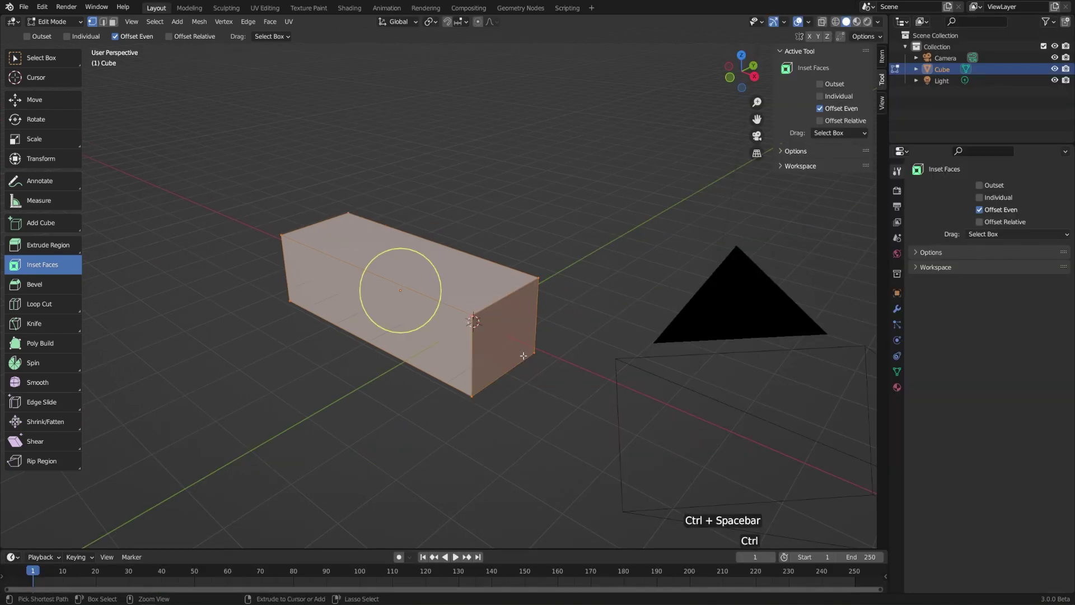
key(ctrl+space)
key(ctrl+space)
key(ctrl+space)
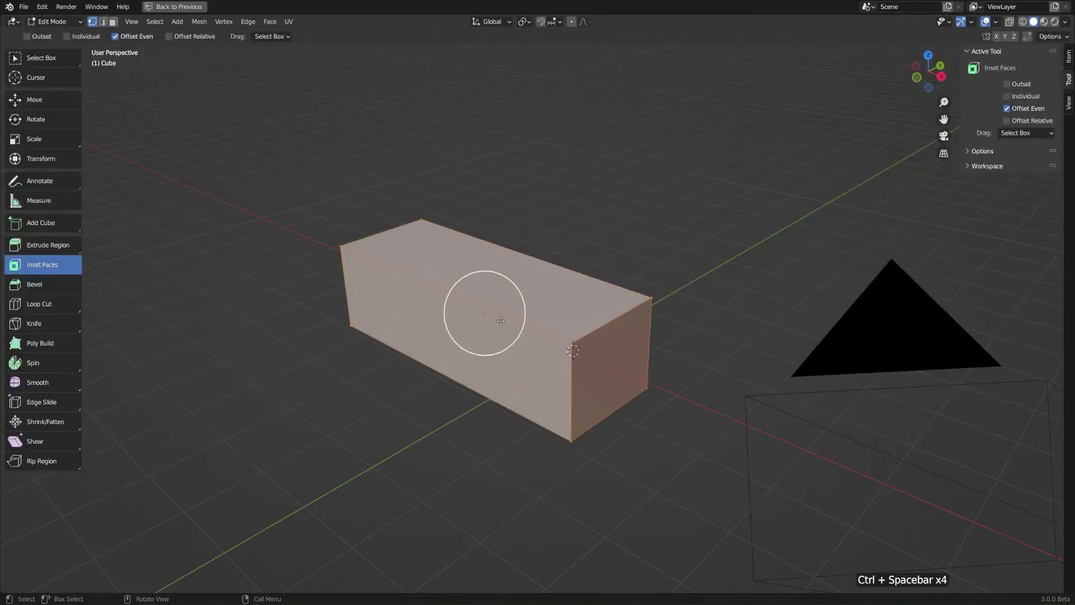
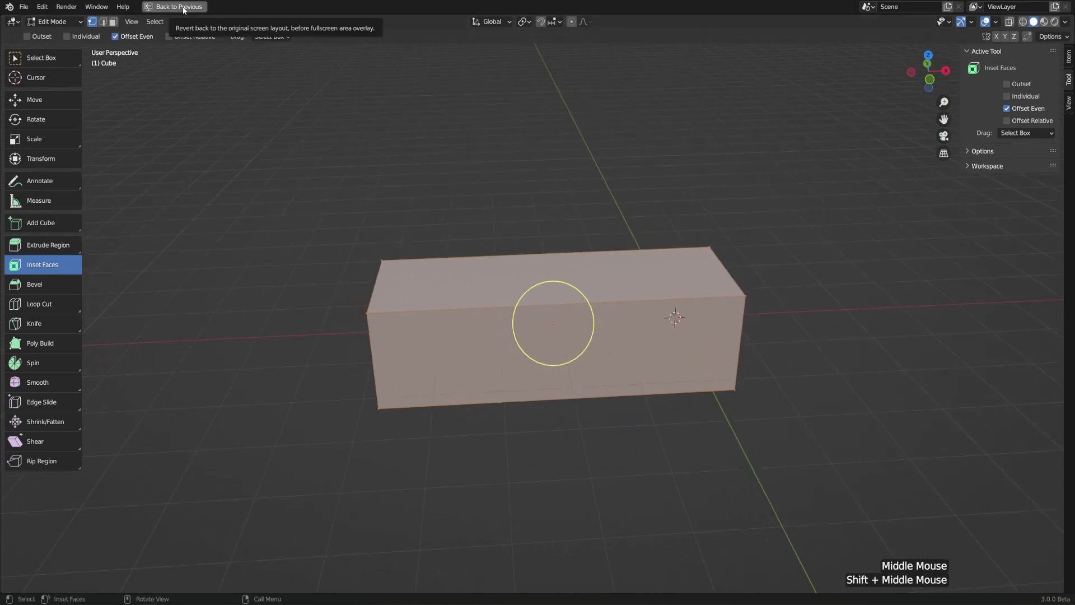
Maximize the viewport area with Ctrl+Space and restore the normal layout
click(186, 10)
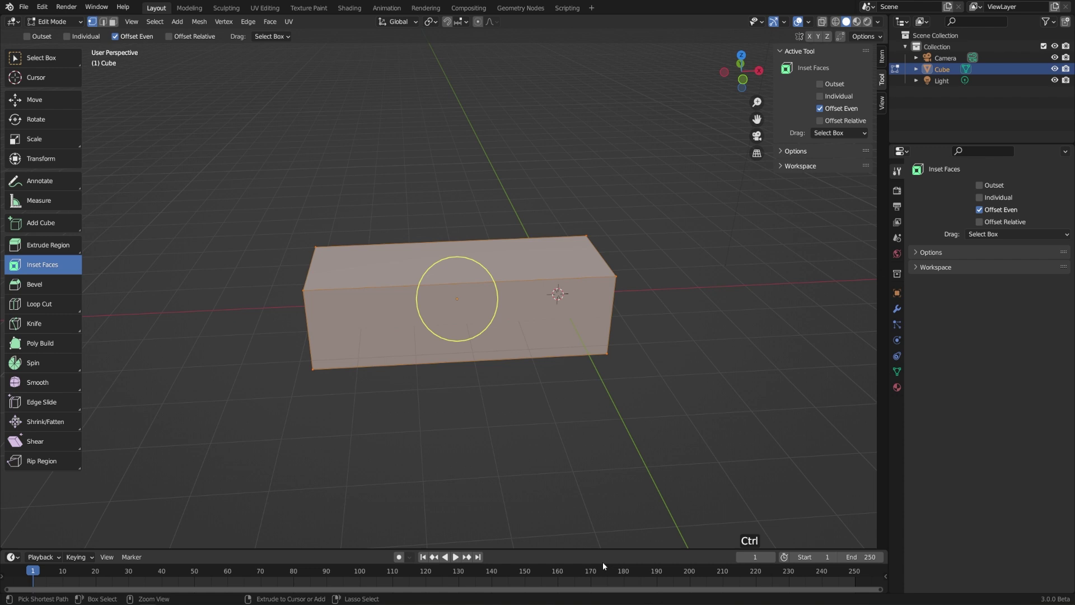
key(ctrl+space)
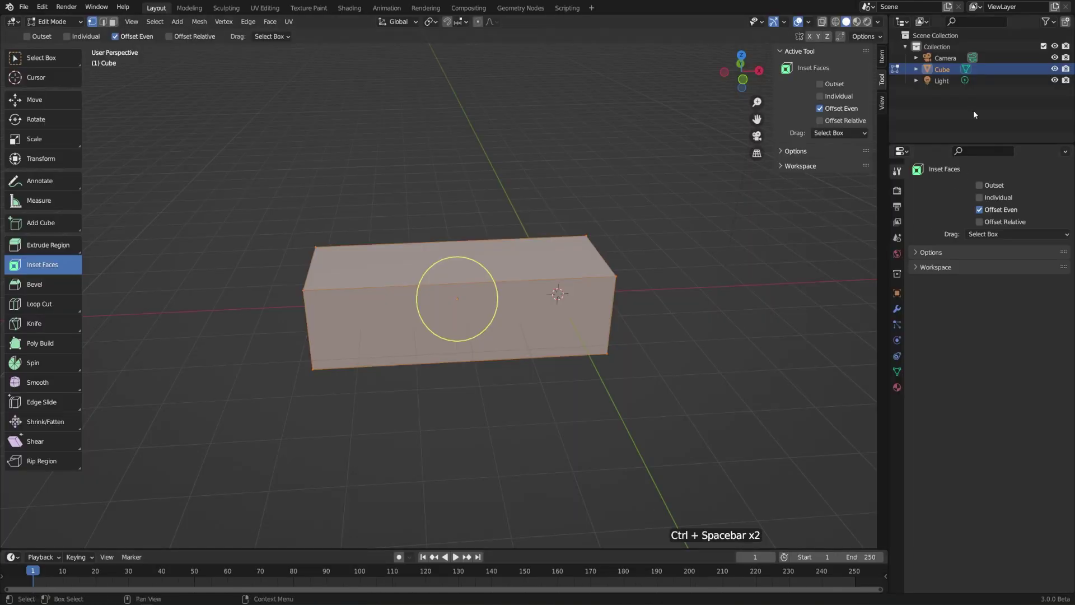
key(ctrl+space)
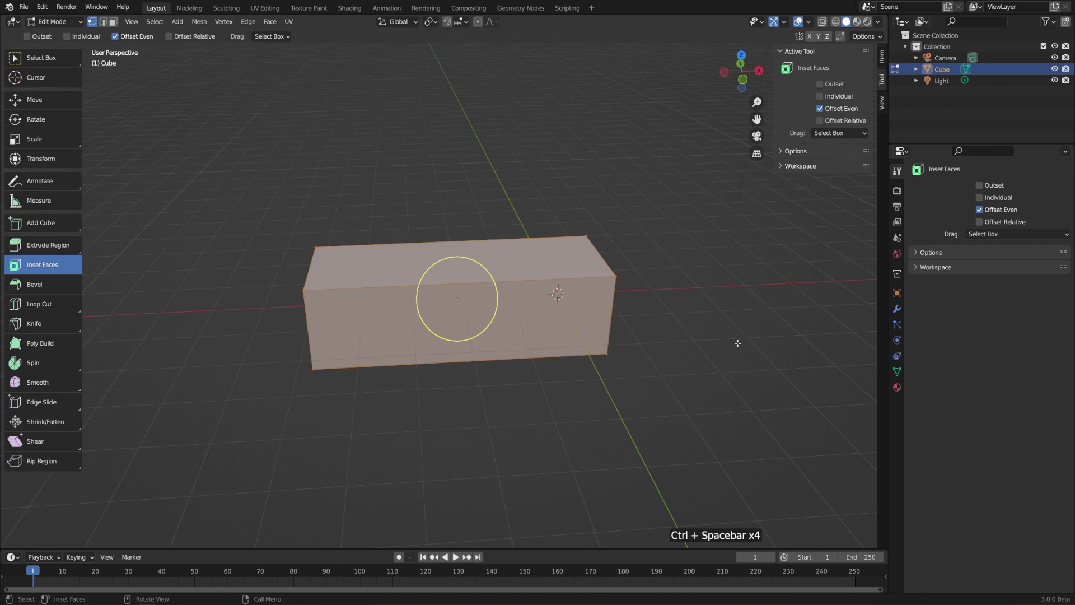
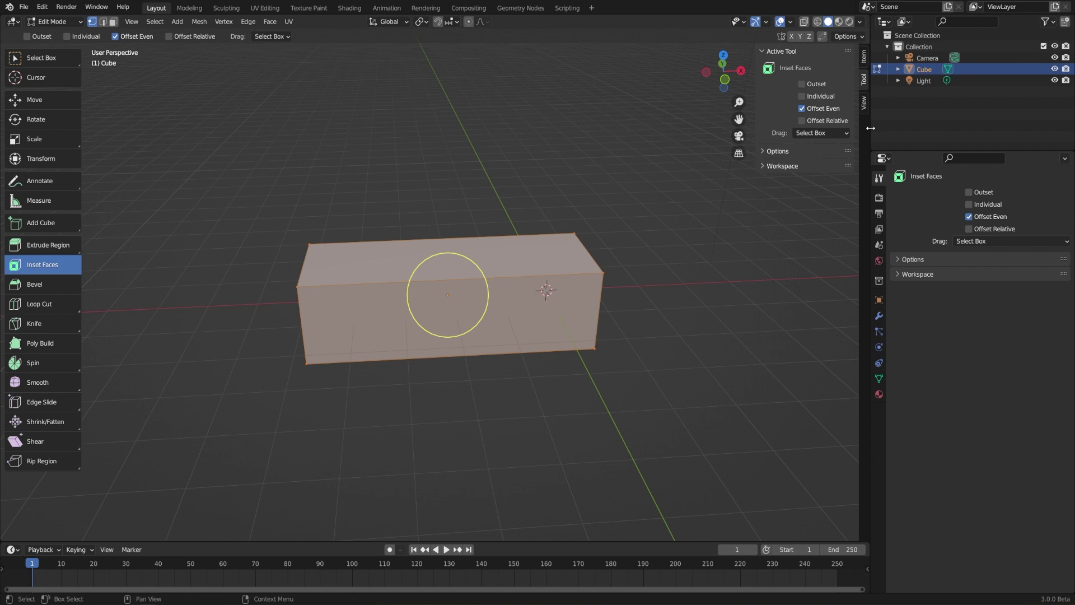
Bring up Area Options on the border between the 3D viewport and the outliner column
right_click(873, 132)
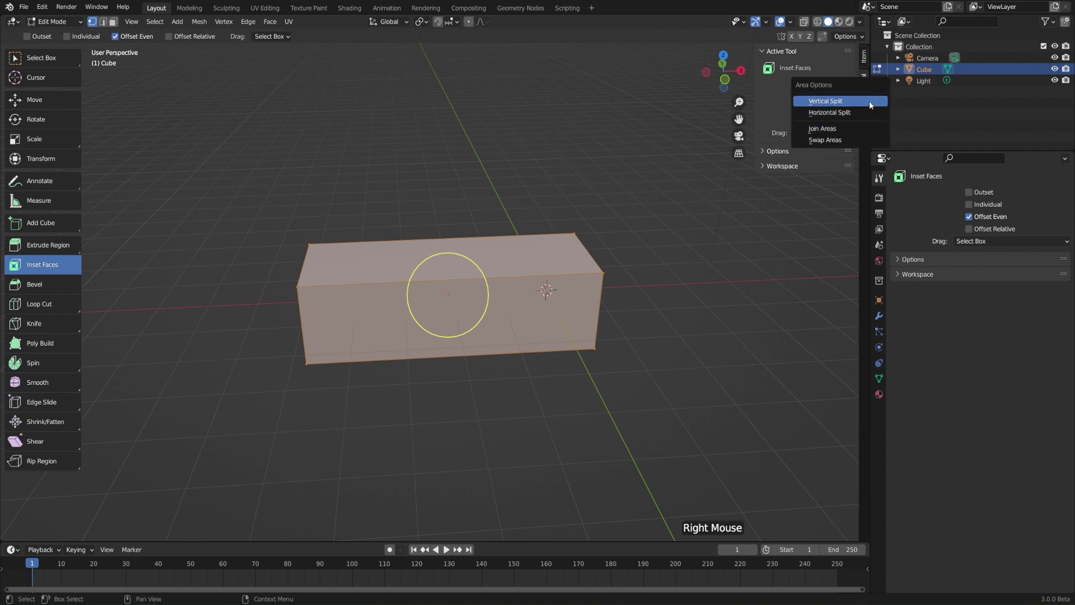
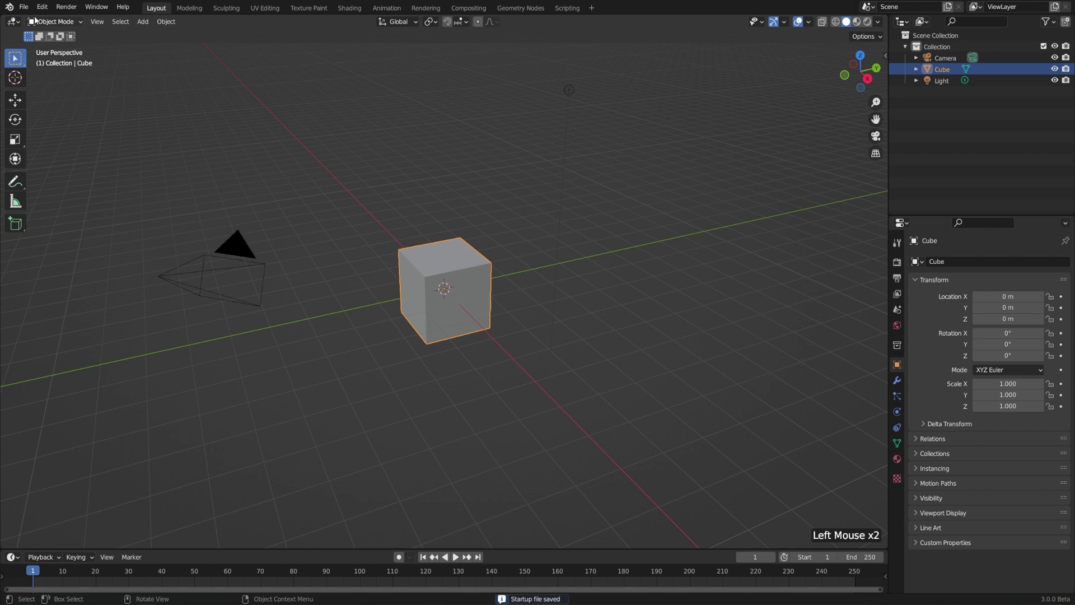
Use the File menu for New > General and then Defaults > Load Factory Settings
click(32, 13)
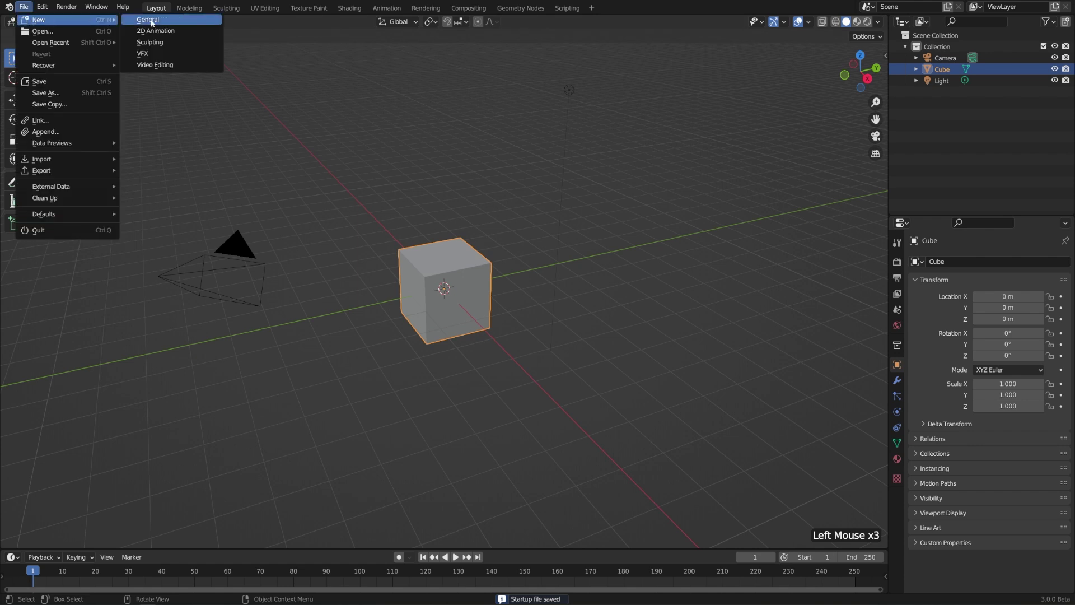
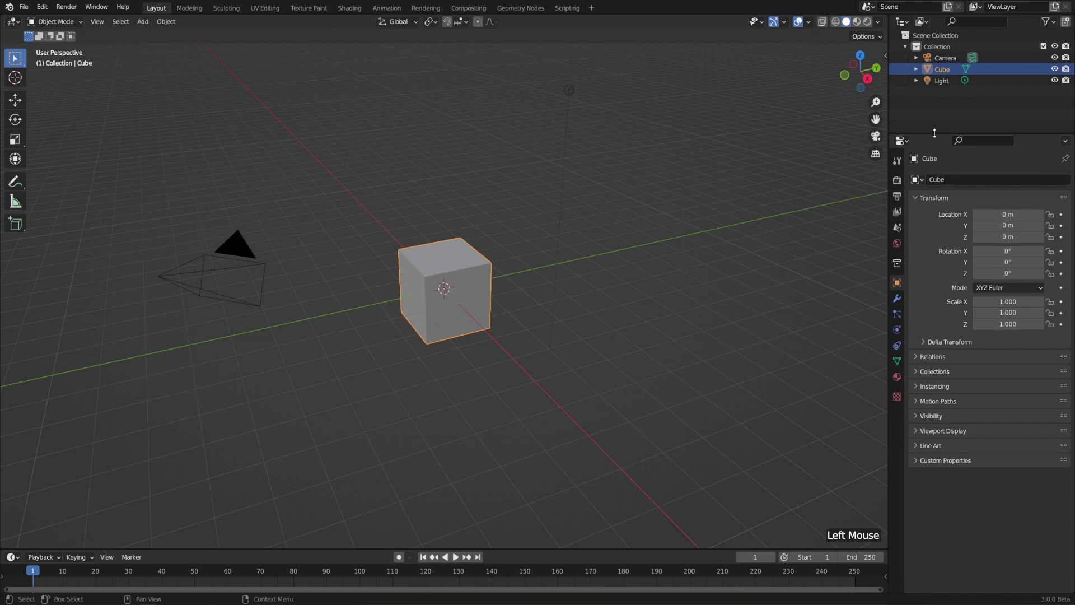
click(34, 11)
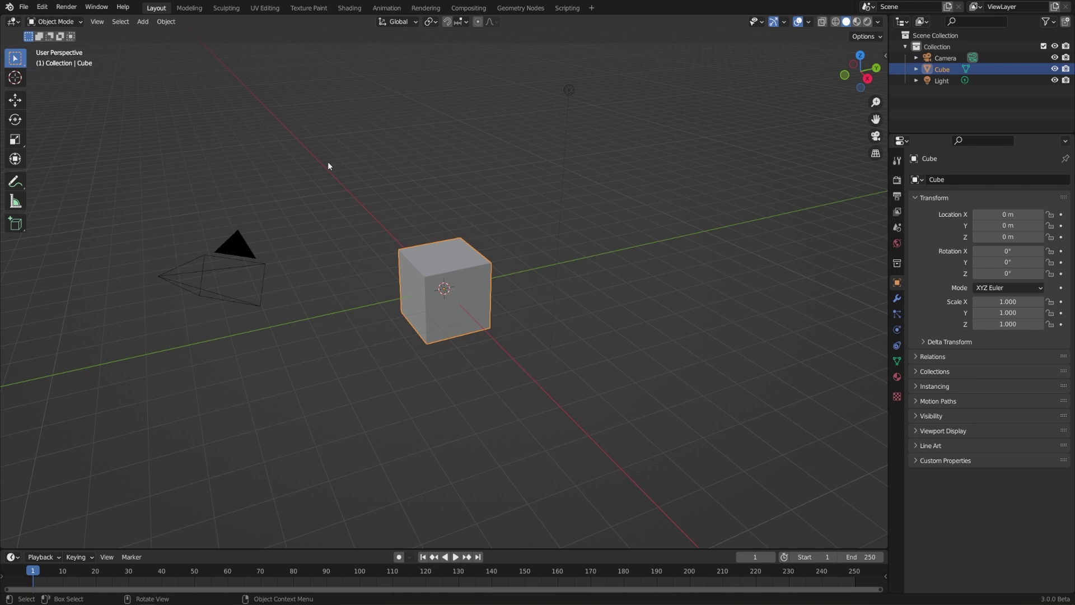
click(34, 10)
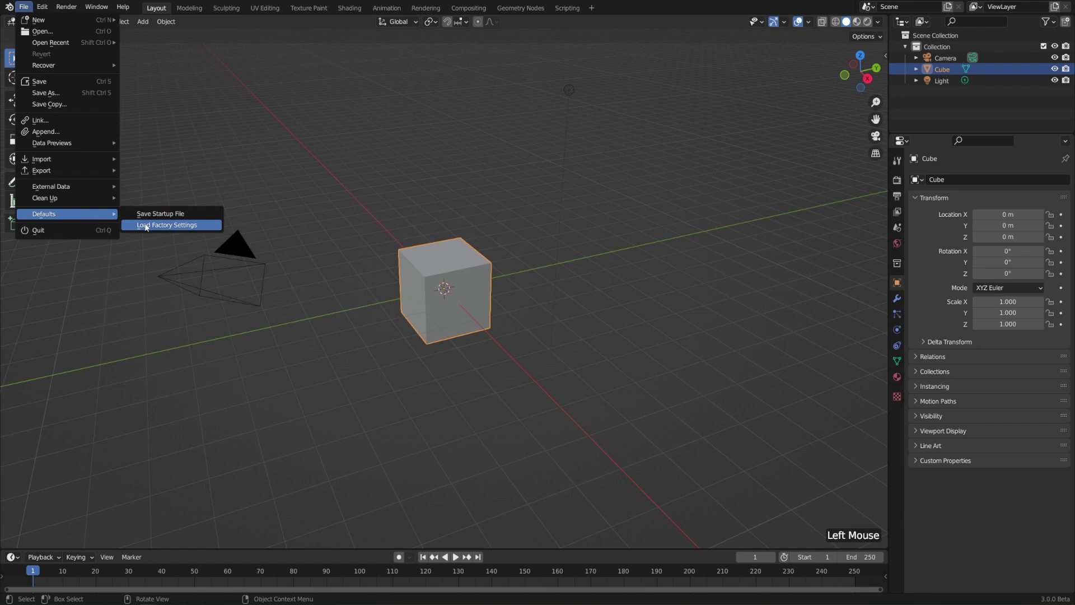